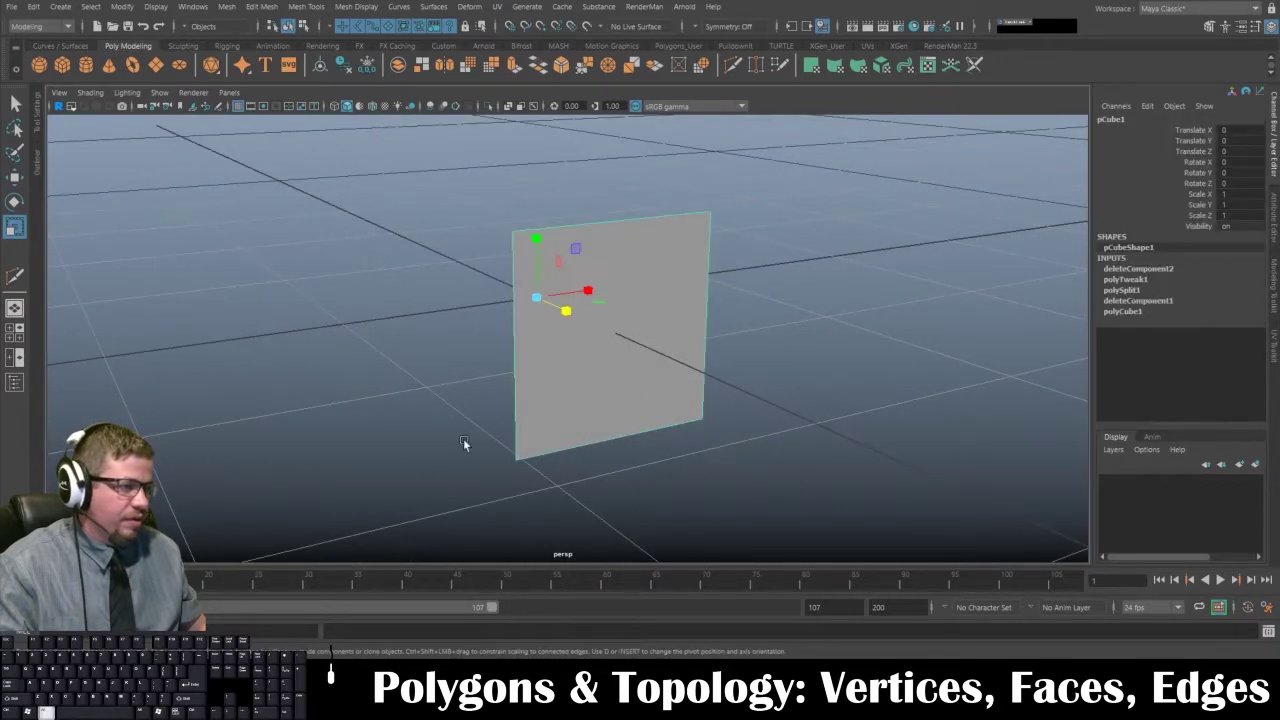
# Toggle the plane's selection and orbit around it to view it edge-on.
pyautogui.click(442, 438)
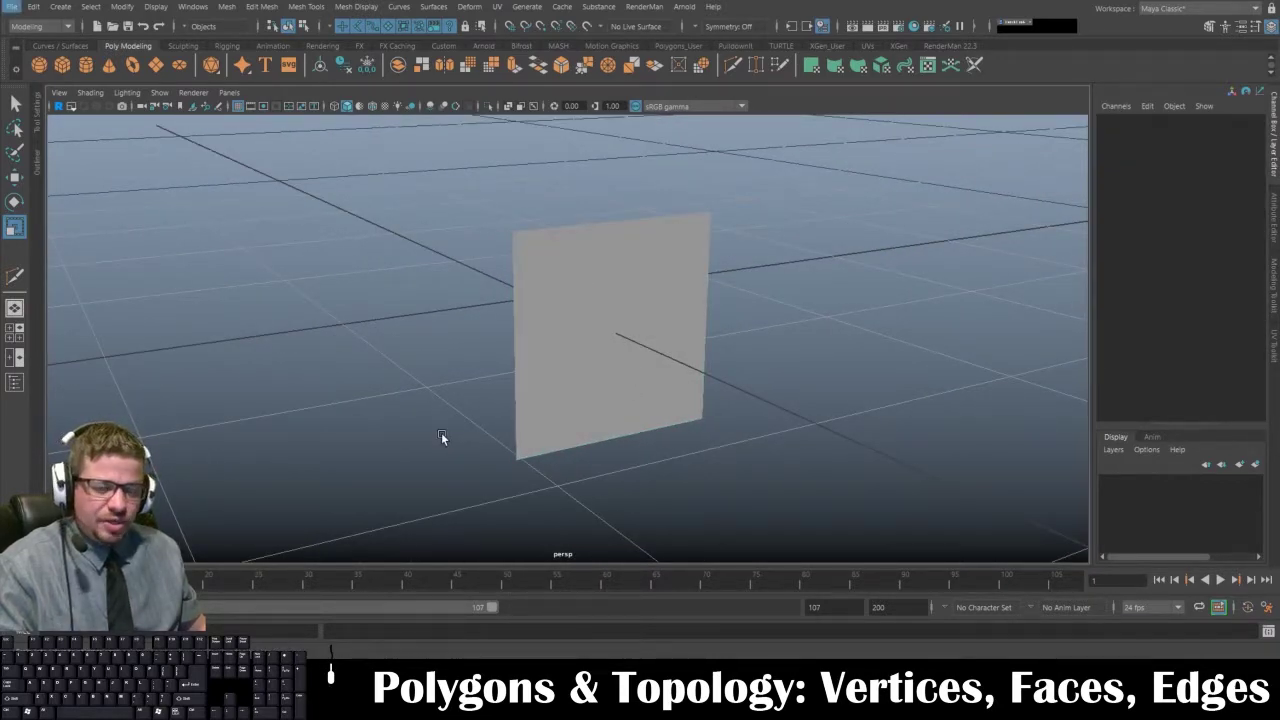
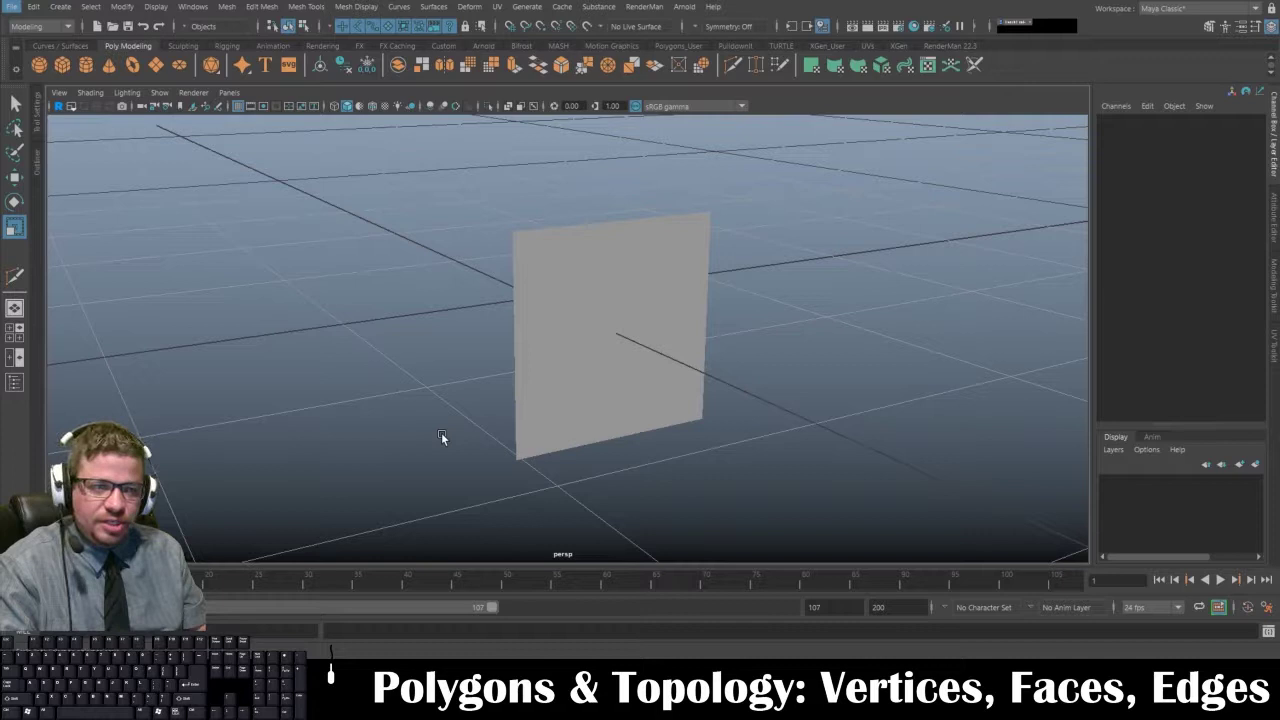
pyautogui.click(629, 240)
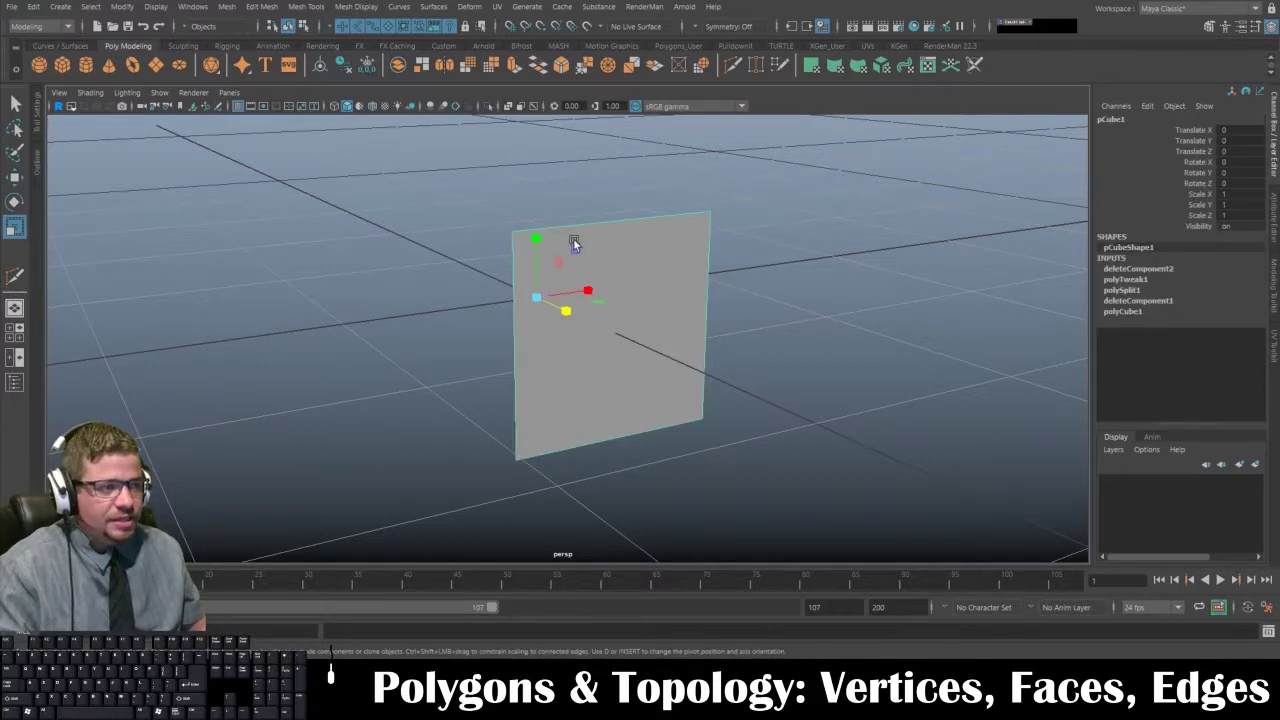
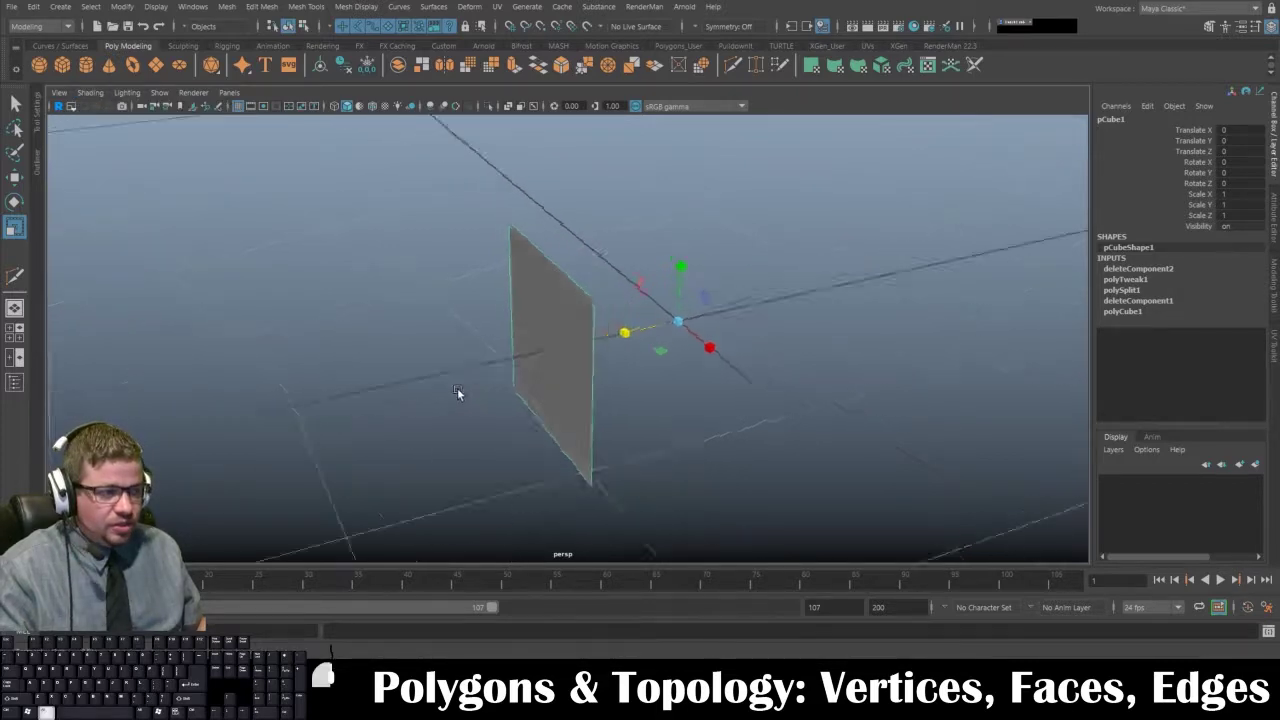
pyautogui.click(356, 377)
pyautogui.moveTo(360, 382); pyautogui.dragTo(306, 376)
pyautogui.moveTo(299, 339); pyautogui.dragTo(503, 343)
pyautogui.click(627, 354)
pyautogui.moveTo(635, 346); pyautogui.dragTo(563, 309)
pyautogui.moveTo(563, 309); pyautogui.dragTo(623, 407)
pyautogui.middleClick(623, 407)
pyautogui.moveTo(619, 411); pyautogui.dragTo(580, 430)
pyautogui.middleClick(580, 430)
# Orbit the view behind the single-face plane and back around to its front.
pyautogui.moveTo(569, 421); pyautogui.dragTo(465, 322)
pyautogui.moveTo(465, 322); pyautogui.dragTo(480, 370)
pyautogui.moveTo(480, 370); pyautogui.dragTo(500, 364)
pyautogui.middleClick(500, 364)
pyautogui.click(581, 381)
pyautogui.click(519, 447)
pyautogui.moveTo(460, 397); pyautogui.dragTo(425, 392)
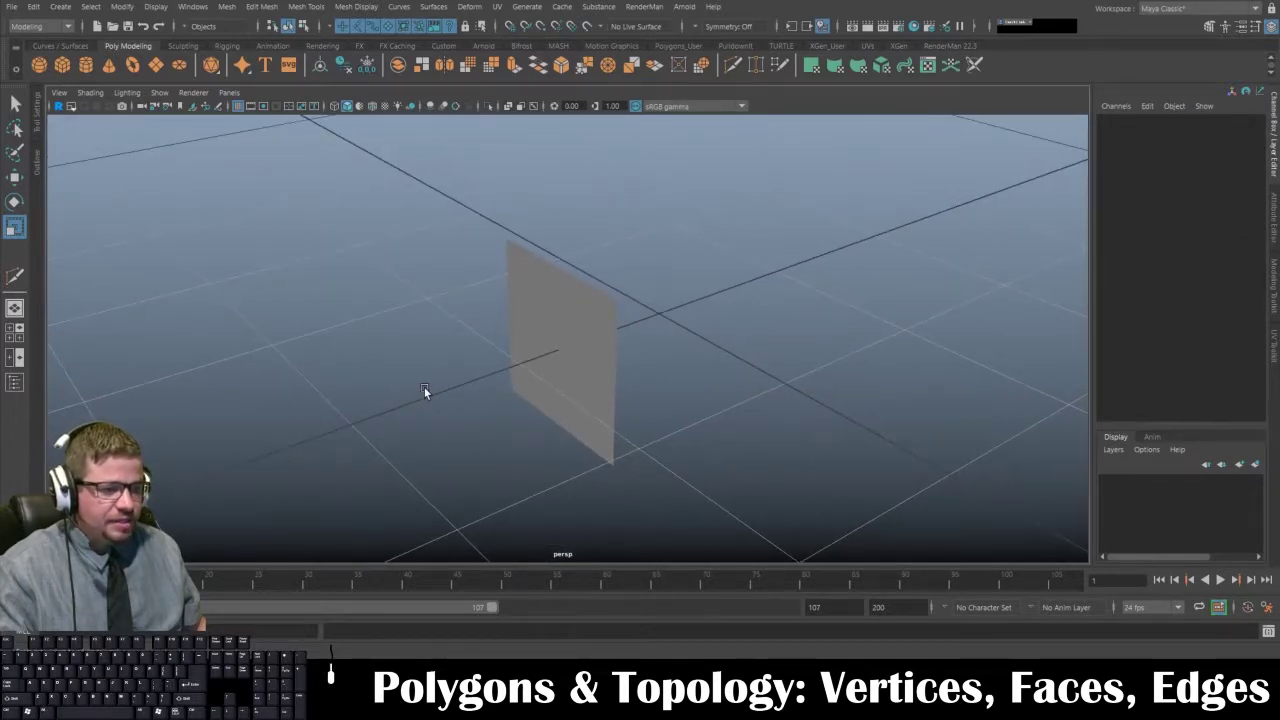
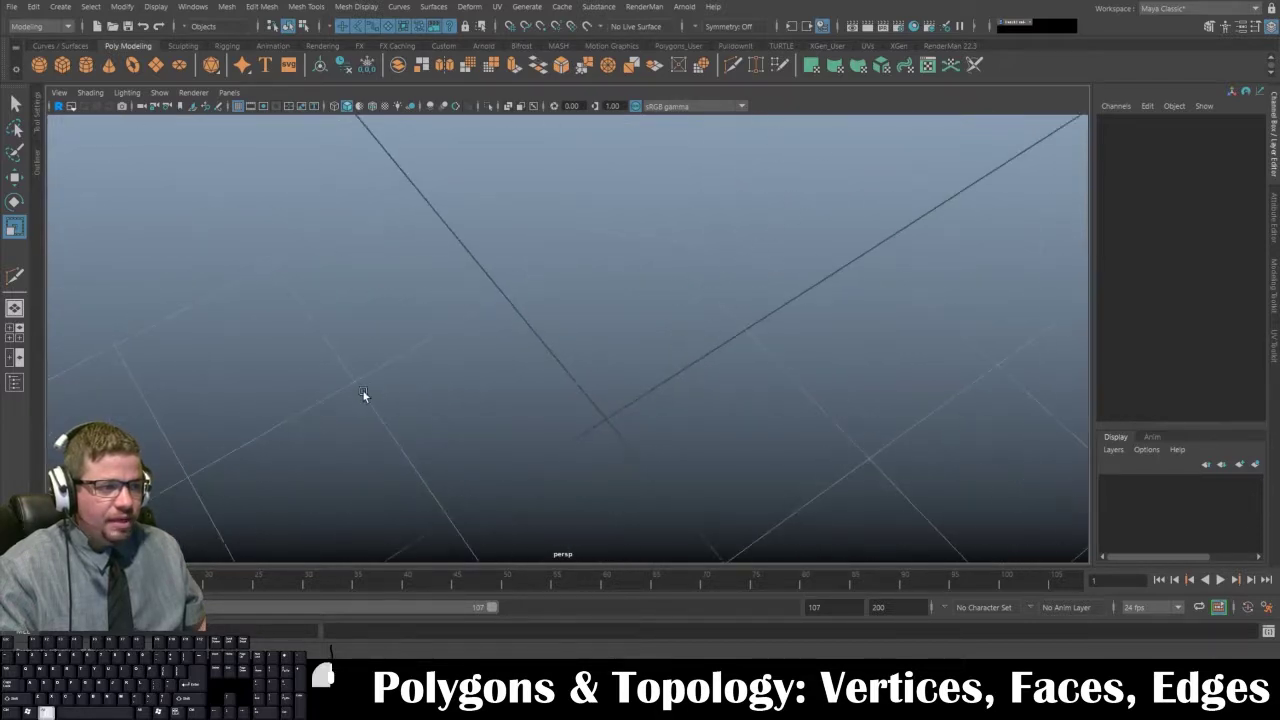
pyautogui.moveTo(396, 346); pyautogui.dragTo(641, 322)
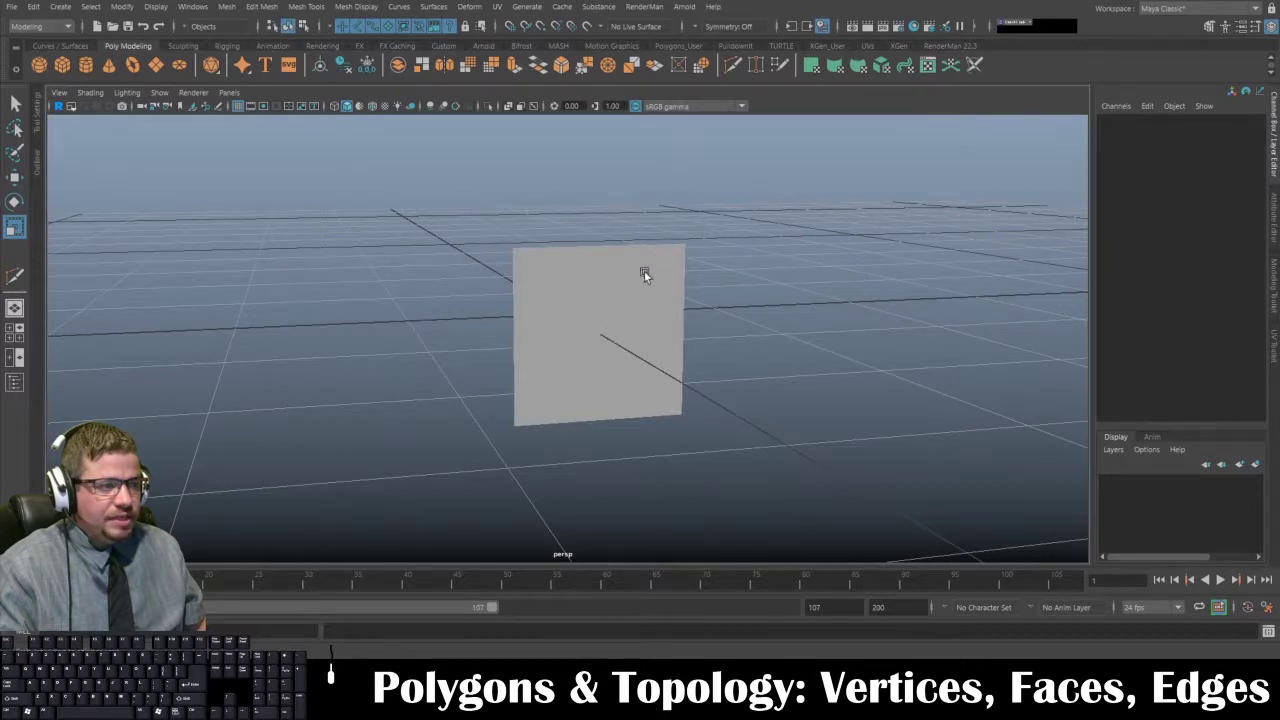
pyautogui.moveTo(644, 313); pyautogui.dragTo(394, 319)
pyautogui.moveTo(438, 235); pyautogui.dragTo(462, 286)
pyautogui.moveTo(465, 305); pyautogui.dragTo(468, 362)
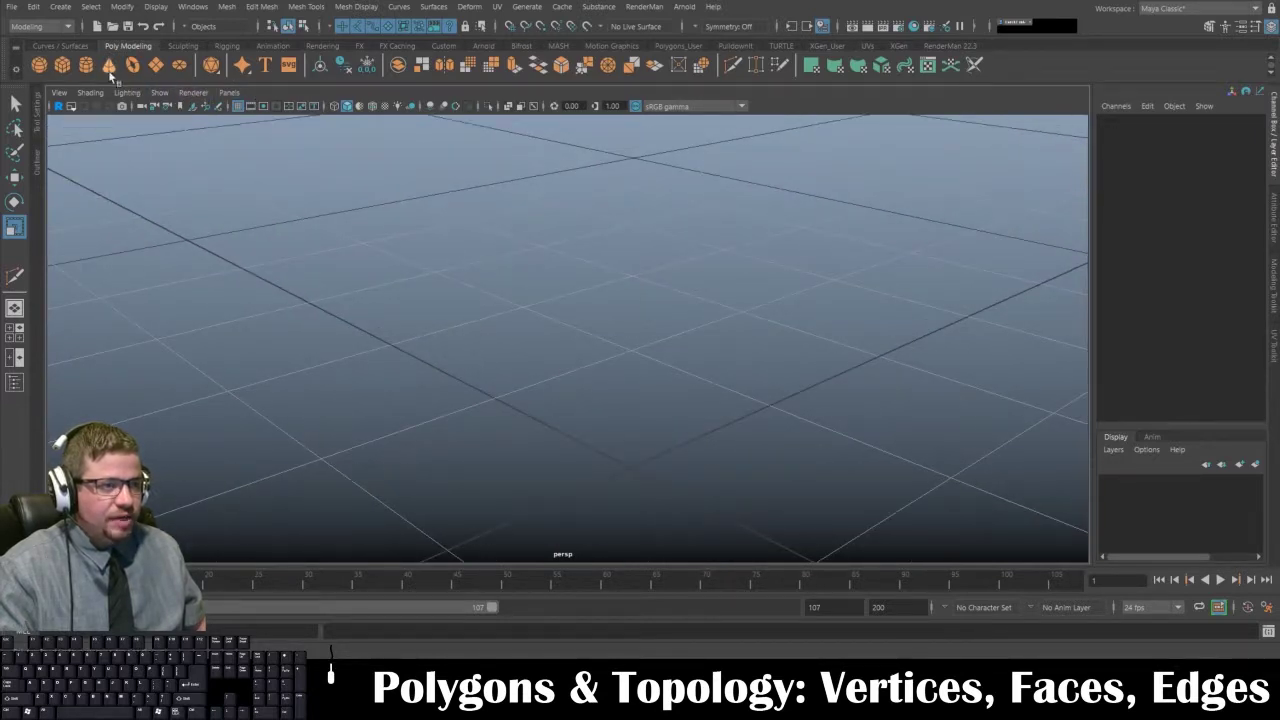
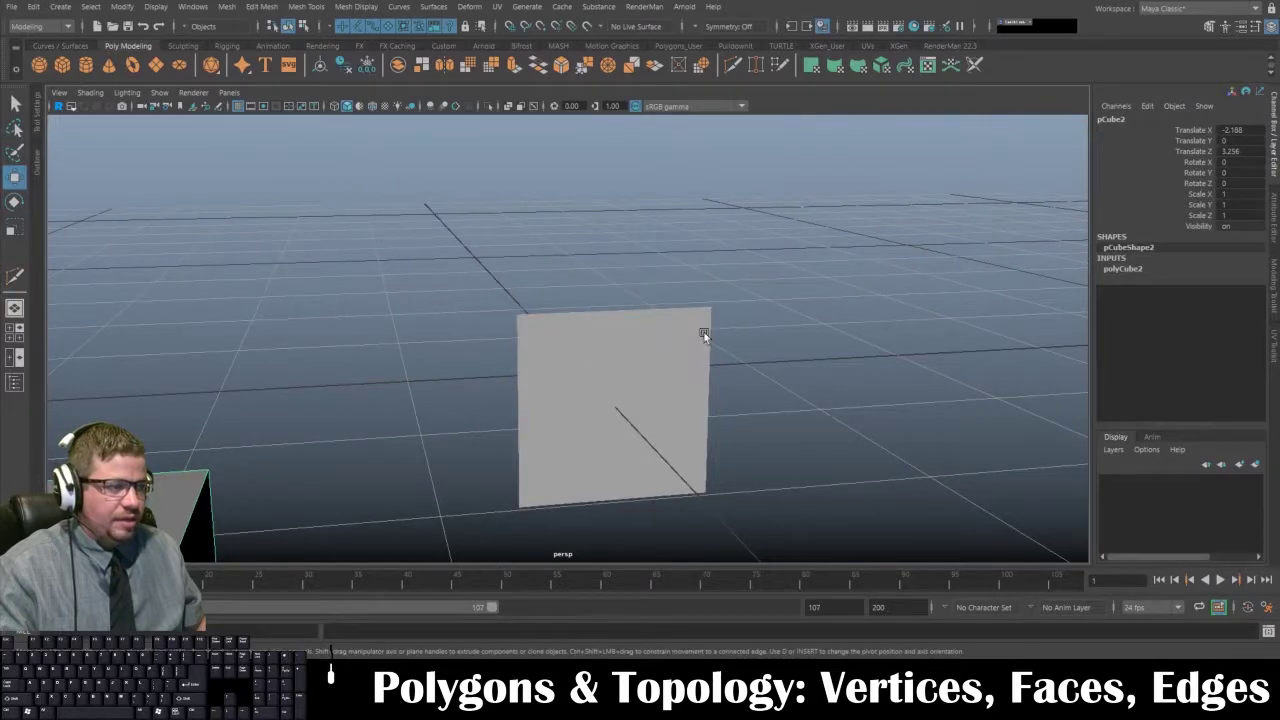
pyautogui.moveTo(647, 365); pyautogui.dragTo(377, 362)
pyautogui.moveTo(377, 362); pyautogui.dragTo(396, 311)
pyautogui.moveTo(396, 311); pyautogui.dragTo(431, 356)
pyautogui.moveTo(431, 356); pyautogui.dragTo(460, 356)
pyautogui.moveTo(460, 356); pyautogui.dragTo(685, 361)
pyautogui.moveTo(685, 361); pyautogui.dragTo(644, 361)
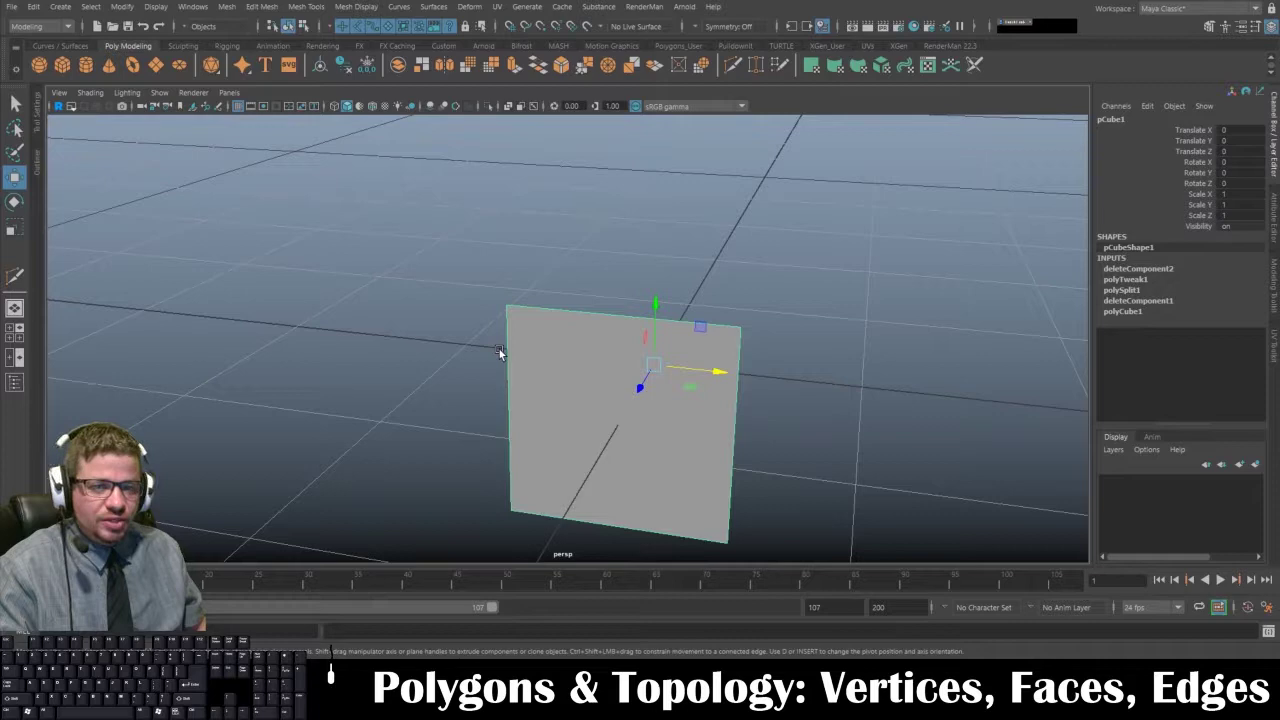
pyautogui.moveTo(549, 369); pyautogui.dragTo(322, 363)
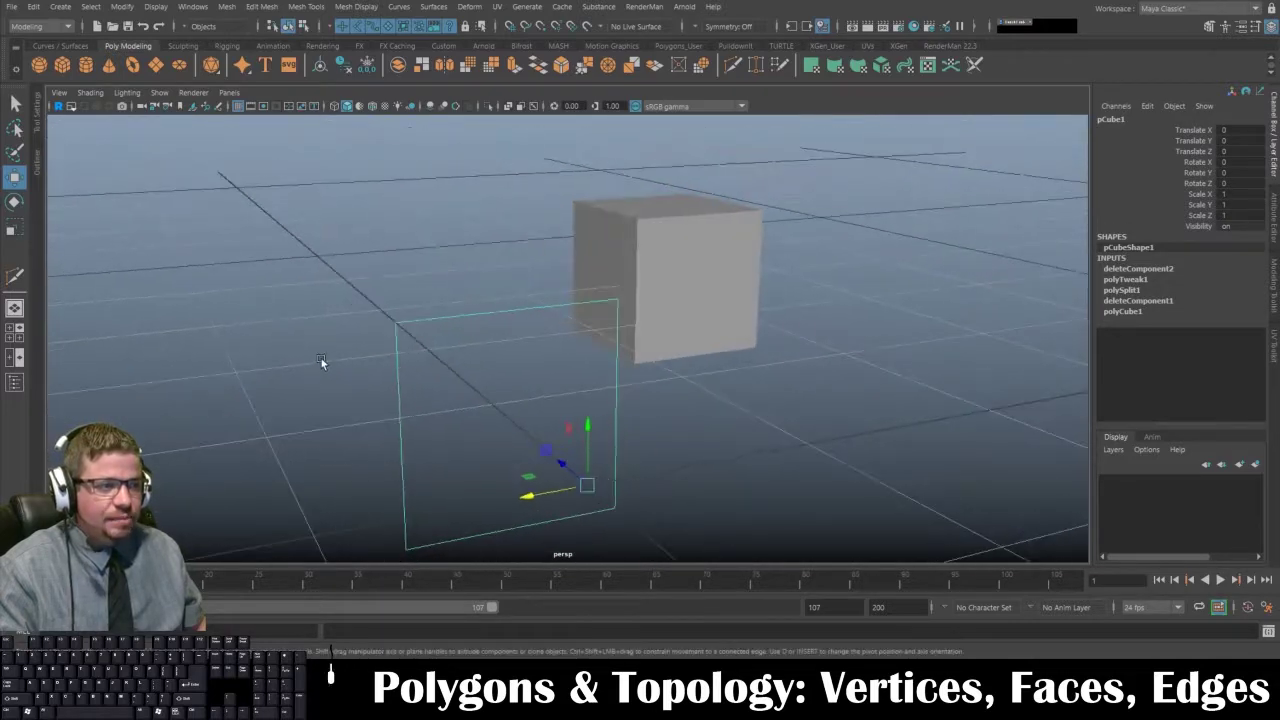